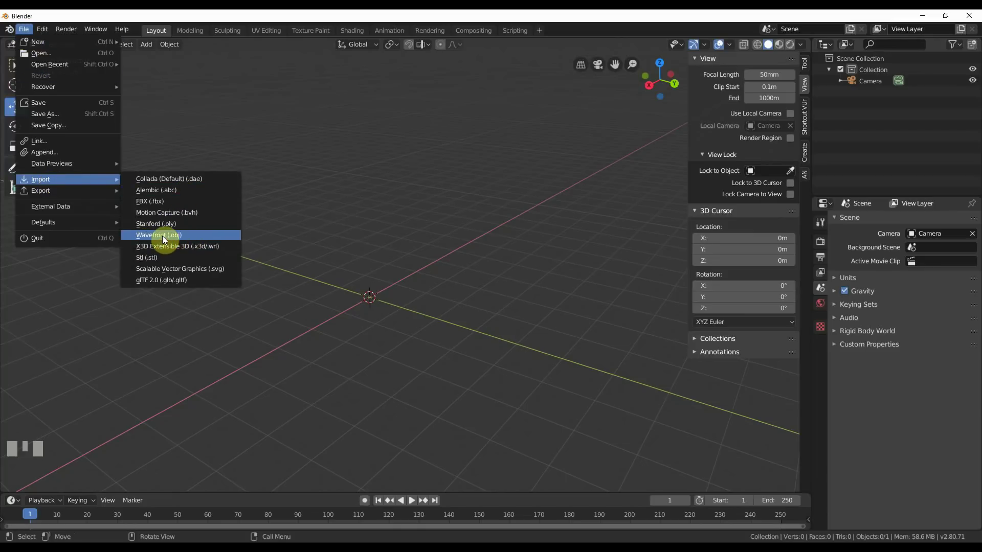
Step: Import the skull model file into the empty scene at the origin
{"action": "left_click", "coordinate": [162, 315]}
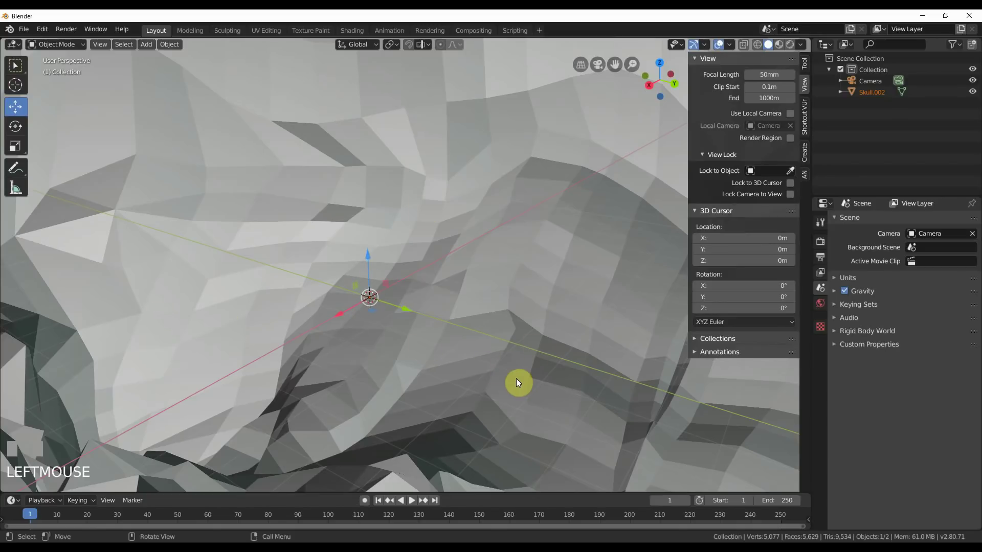
{"action": "scroll", "scroll_direction": "down", "scroll_amount": 3}
{"action": "scroll", "scroll_direction": "up", "scroll_amount": 3}
Step: Set the skull's Scale X, Y, Z to 0.01 in the sidebar Item panel, about 1.6 m across
{"action": "left_click", "coordinate": [467, 289]}
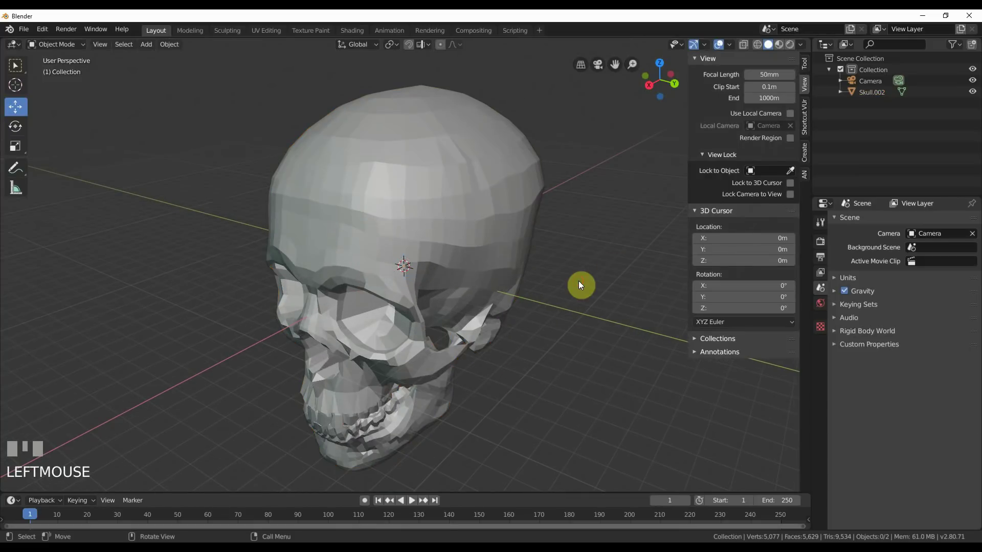
{"action": "key", "text": "n"}
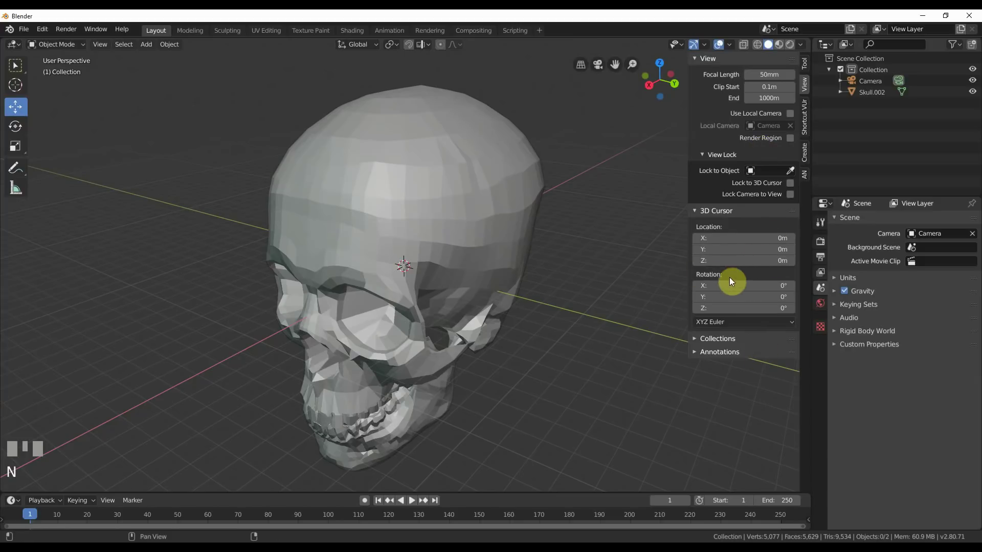
{"action": "left_click", "coordinate": [467, 289]}
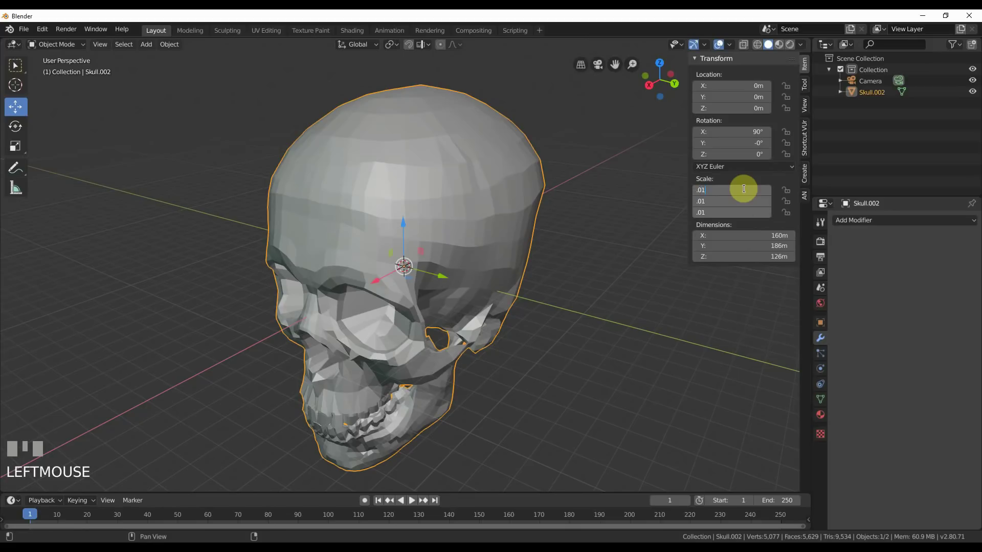
{"action": "left_click_drag", "start_coordinate": [468, 289], "coordinate": [488, 289]}
{"action": "key", "text": "Return"}
{"action": "scroll", "scroll_direction": "up", "scroll_amount": 3}
{"action": "scroll", "scroll_direction": "down", "scroll_amount": 3}
{"action": "key", "text": "q"}
{"action": "scroll", "scroll_direction": "up", "scroll_amount": 3}
{"action": "left_click_drag", "start_coordinate": [488, 290], "coordinate": [432, 229]}
{"action": "scroll", "scroll_direction": "up", "scroll_amount": 3}
{"action": "scroll", "scroll_direction": "down", "scroll_amount": 3}
{"action": "left_click", "coordinate": [431, 229]}
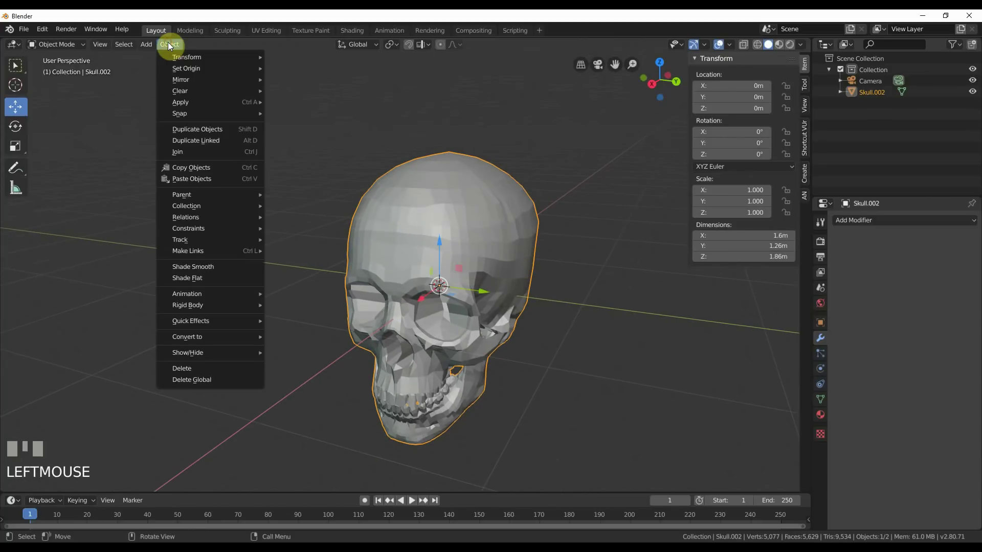
{"action": "left_click_drag", "start_coordinate": [208, 270], "coordinate": [509, 207]}
{"action": "key", "text": "Tab"}
{"action": "key", "text": "Tab"}
{"action": "scroll", "scroll_direction": "down", "scroll_amount": 3}
{"action": "left_click_drag", "start_coordinate": [510, 207], "coordinate": [437, 280]}
{"action": "scroll", "scroll_direction": "up", "scroll_amount": 3}
{"action": "key", "text": "Tab"}
{"action": "left_click_drag", "start_coordinate": [438, 280], "coordinate": [526, 271]}
{"action": "key", "text": "Return"}
{"action": "left_click_drag", "start_coordinate": [526, 271], "coordinate": [502, 278]}
{"action": "key", "text": "Tab"}
{"action": "scroll", "scroll_direction": "down", "scroll_amount": 3}
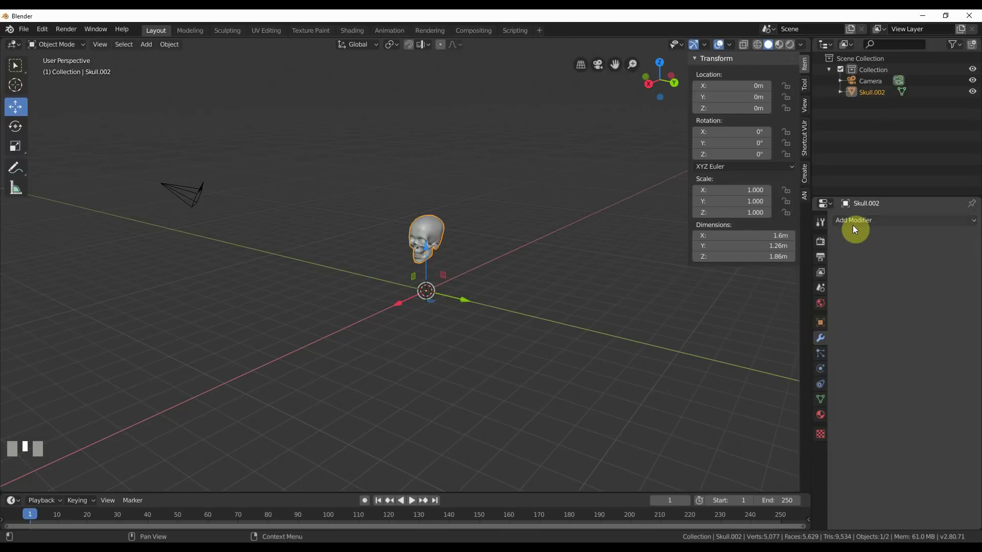
Step: Add an Array modifier (count 2) to the skull and toggle Relative Offset
{"action": "left_click_drag", "start_coordinate": [778, 249], "coordinate": [920, 300]}
{"action": "scroll", "scroll_direction": "up", "scroll_amount": 3}
{"action": "scroll", "scroll_direction": "down", "scroll_amount": 3}
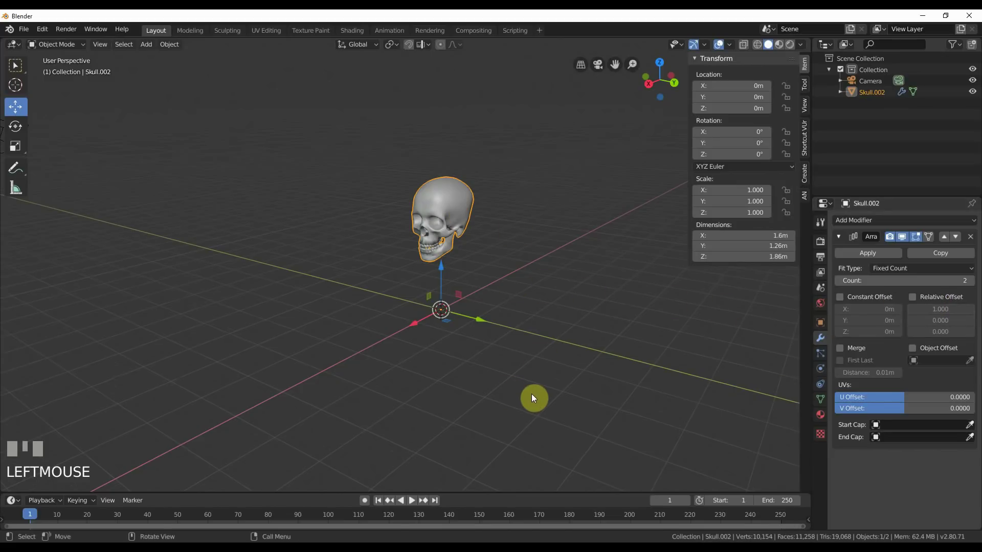
{"action": "left_click", "coordinate": [919, 296]}
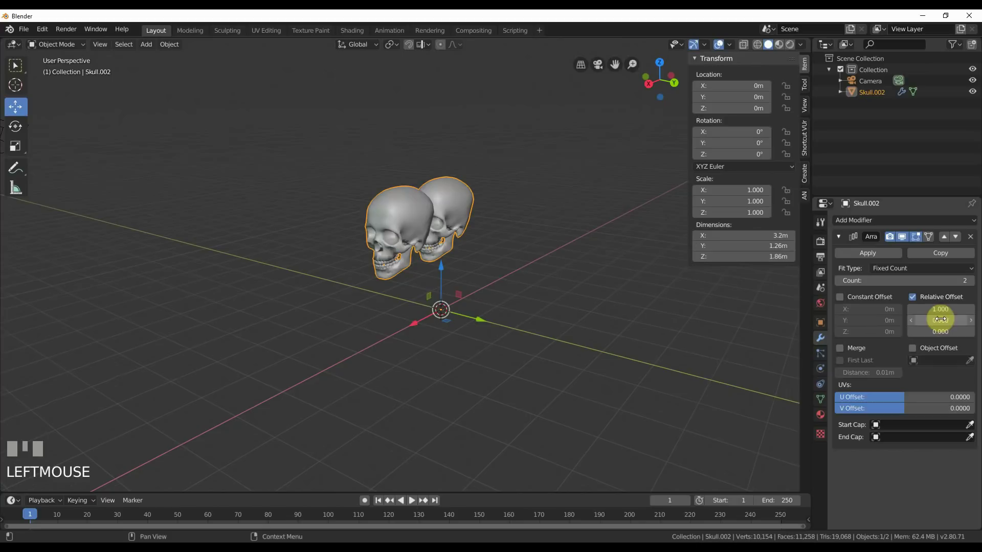
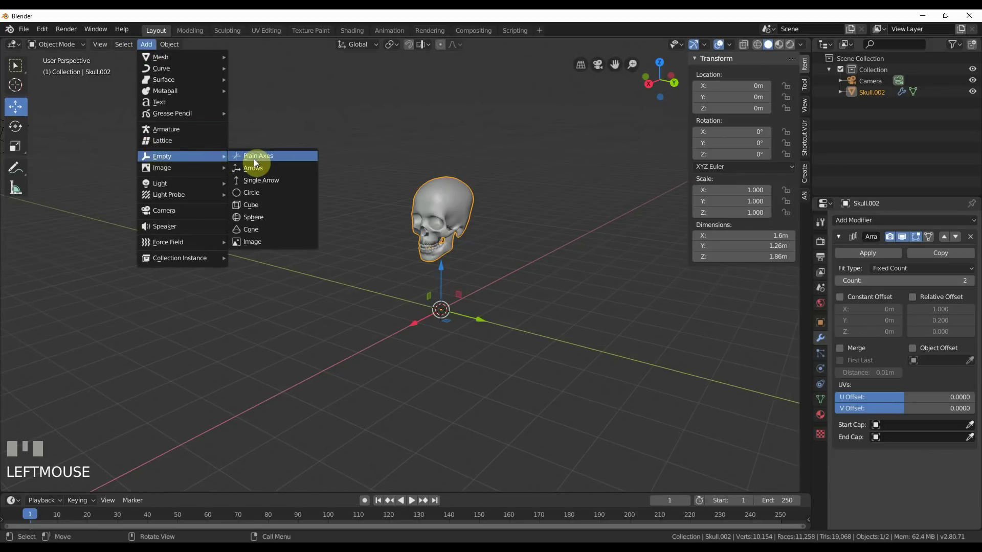
Step: Add a Plain Axes Empty and set it as the Array's Object Offset with count 5
{"action": "left_click_drag", "start_coordinate": [255, 158], "coordinate": [453, 198]}
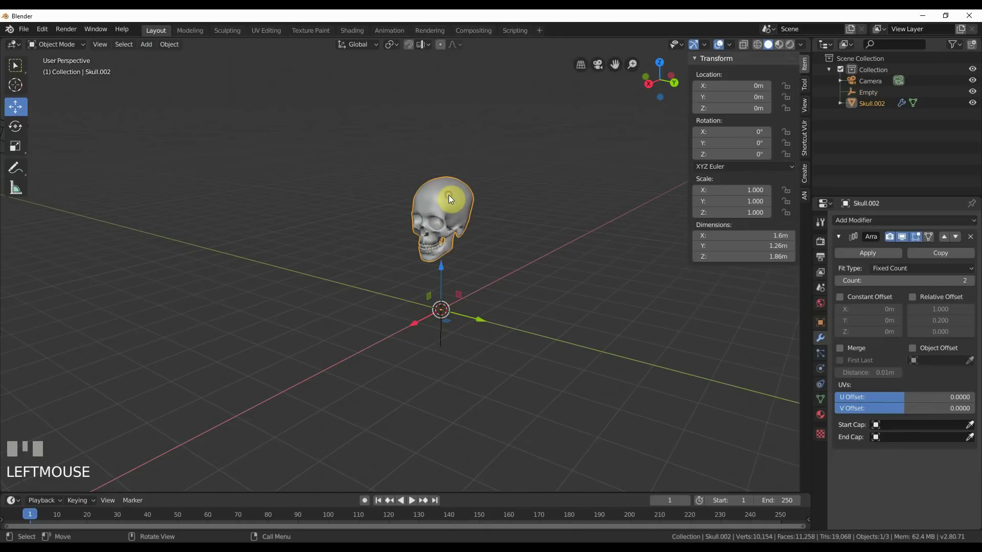
{"action": "left_click", "coordinate": [918, 351]}
{"action": "left_click_drag", "start_coordinate": [884, 388], "coordinate": [872, 93]}
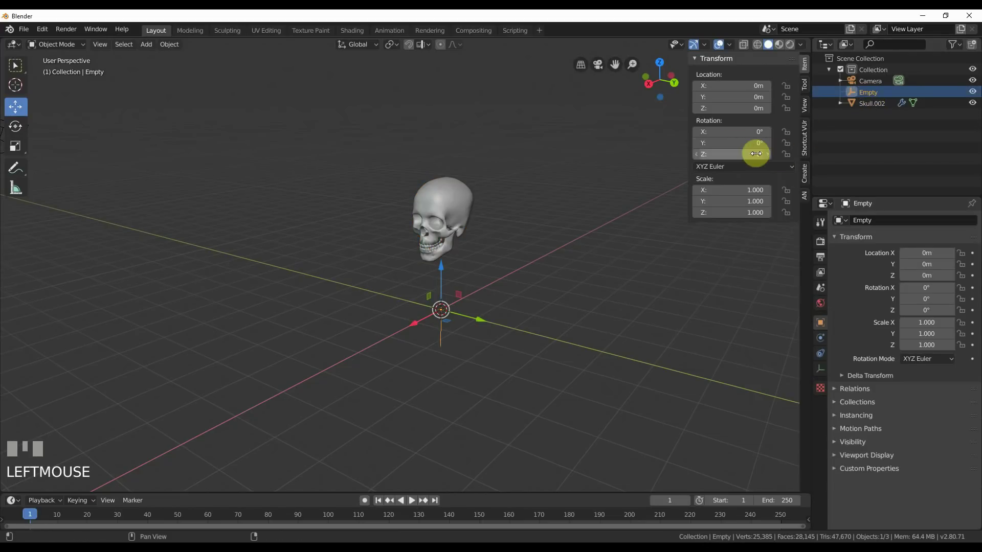
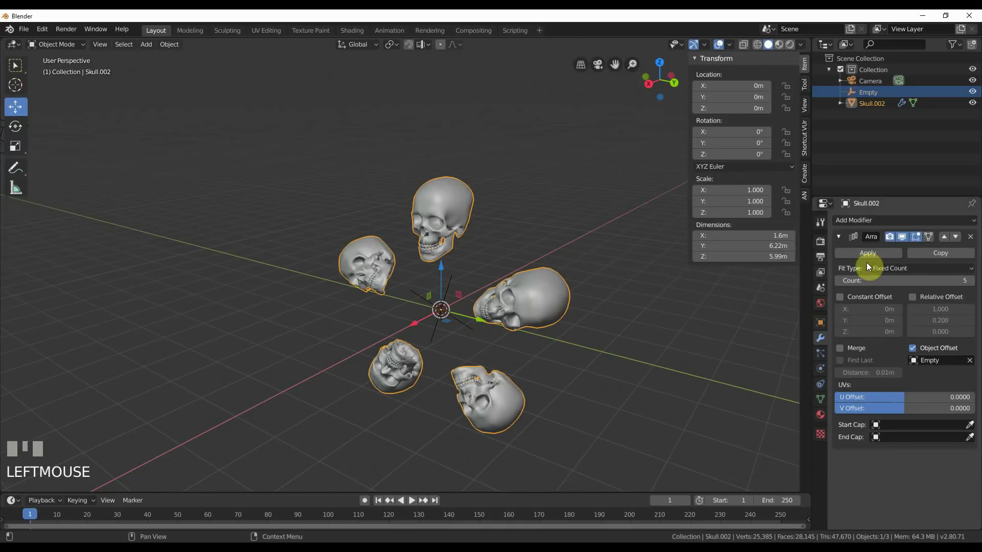
Step: Apply the Array modifier to bake the five-skull ring, then select the Empty
{"action": "left_click_drag", "start_coordinate": [859, 255], "coordinate": [487, 305]}
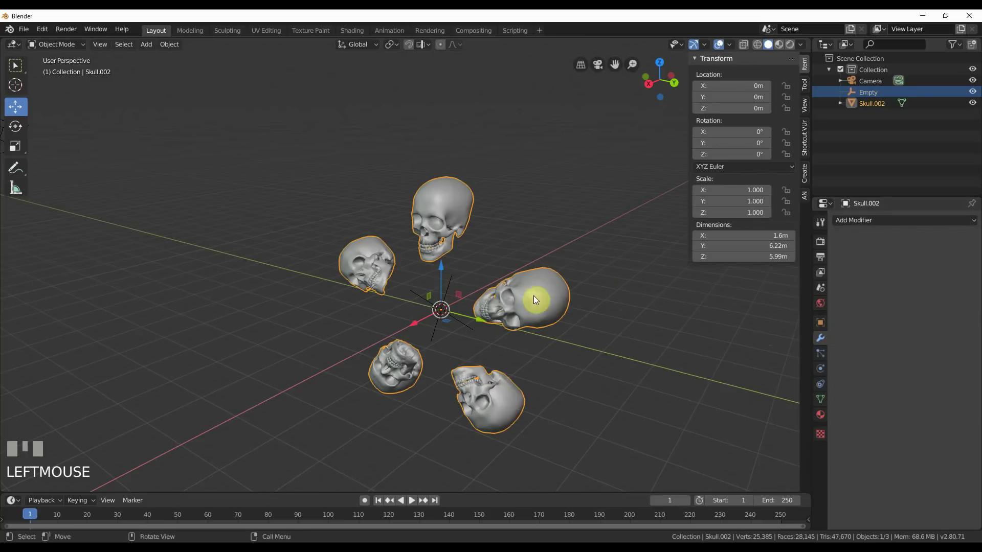
{"action": "left_click_drag", "start_coordinate": [584, 278], "coordinate": [465, 335]}
{"action": "left_click", "coordinate": [466, 335]}
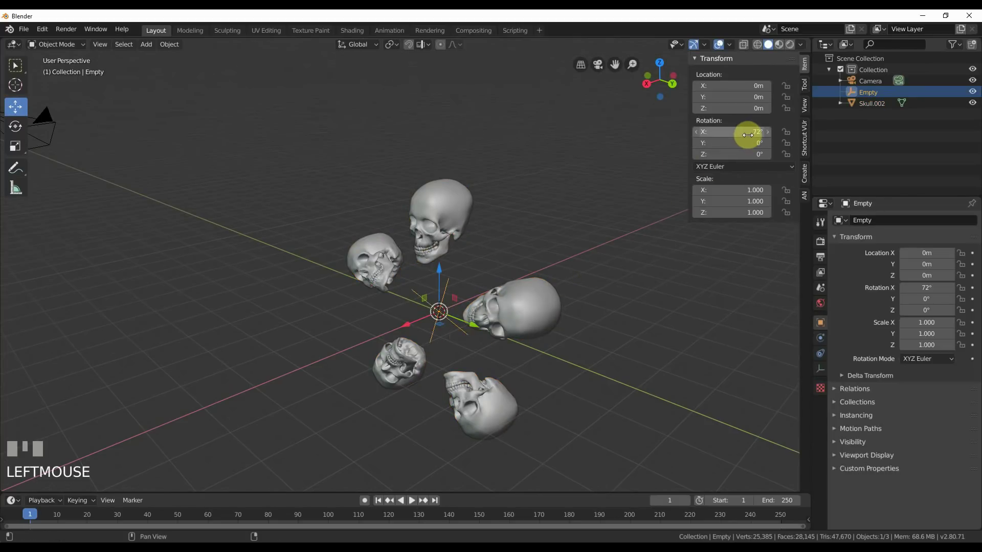
Step: Delete the old Empty, add a new Plain Axes Empty and select the skull ring
{"action": "key", "text": "Delete"}
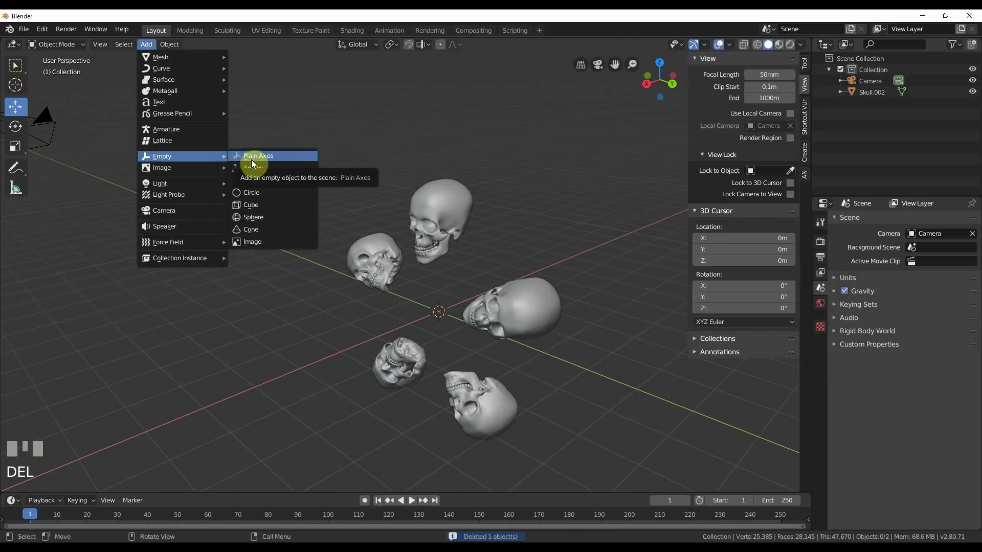
{"action": "left_click_drag", "start_coordinate": [256, 206], "coordinate": [561, 252]}
{"action": "left_click_drag", "start_coordinate": [561, 251], "coordinate": [414, 299]}
{"action": "scroll", "scroll_direction": "down", "scroll_amount": 3}
{"action": "left_click", "coordinate": [413, 299]}
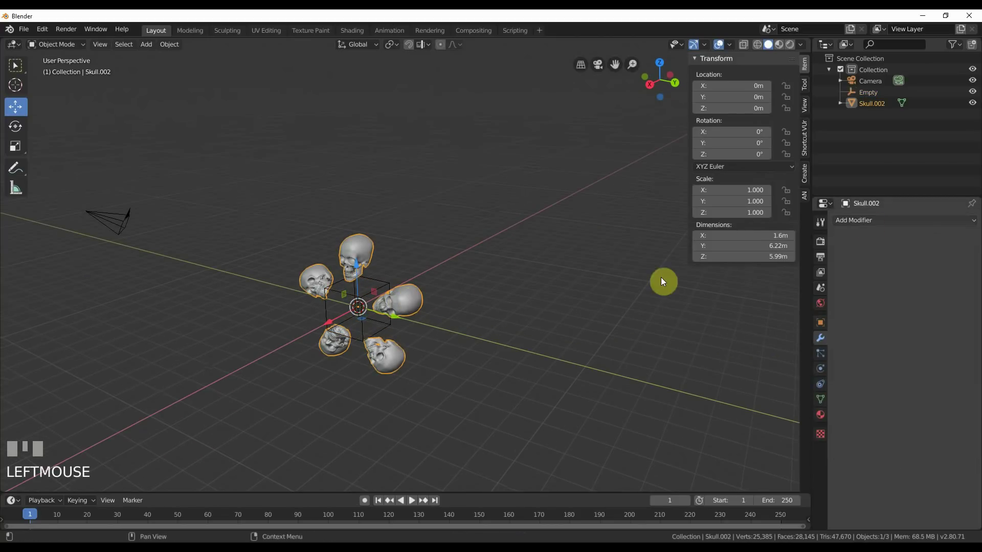
Step: Give the skull ring a fresh Array modifier at count 2 with relative offset off
{"action": "left_click_drag", "start_coordinate": [763, 249], "coordinate": [500, 311]}
{"action": "scroll", "scroll_direction": "up", "scroll_amount": 3}
{"action": "left_click_drag", "start_coordinate": [500, 311], "coordinate": [917, 299]}
{"action": "left_click", "coordinate": [918, 300]}
{"action": "left_click_drag", "start_coordinate": [525, 292], "coordinate": [485, 294]}
{"action": "scroll", "scroll_direction": "down", "scroll_amount": 3}
{"action": "left_click", "coordinate": [485, 293]}
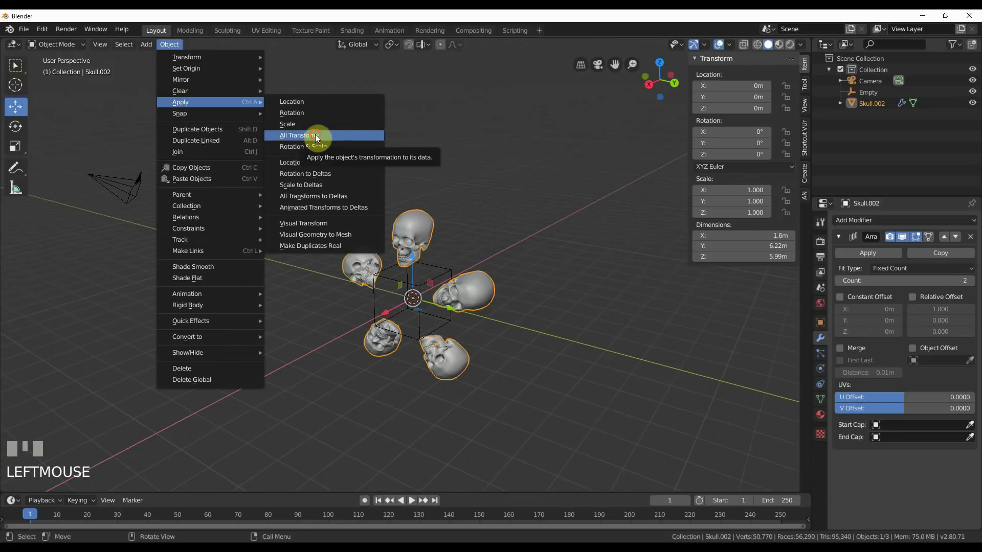
Step: Offset the ring's Array by the Empty and raise the count to 25 receding rows
{"action": "left_click_drag", "start_coordinate": [320, 137], "coordinate": [919, 351]}
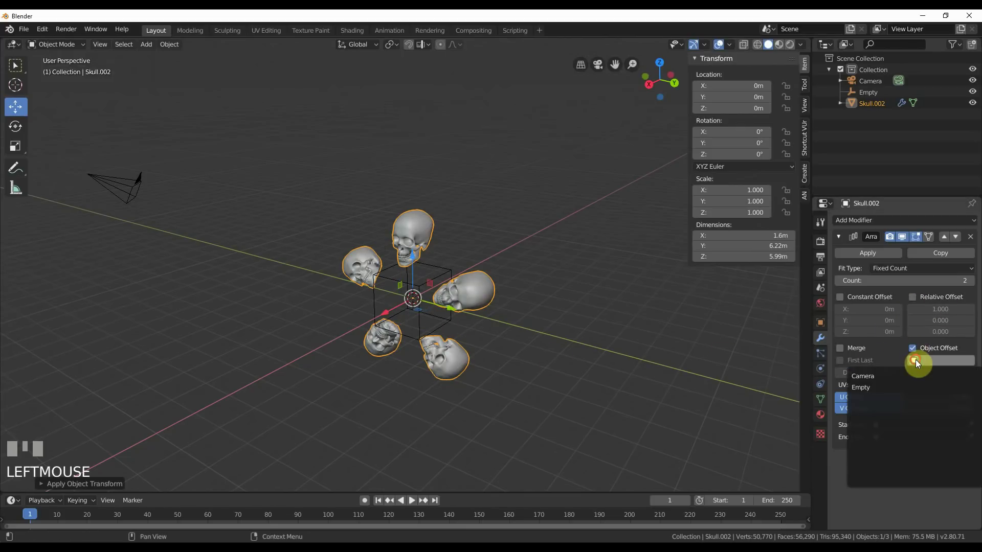
{"action": "left_click_drag", "start_coordinate": [899, 389], "coordinate": [448, 271]}
{"action": "key", "text": "Return"}
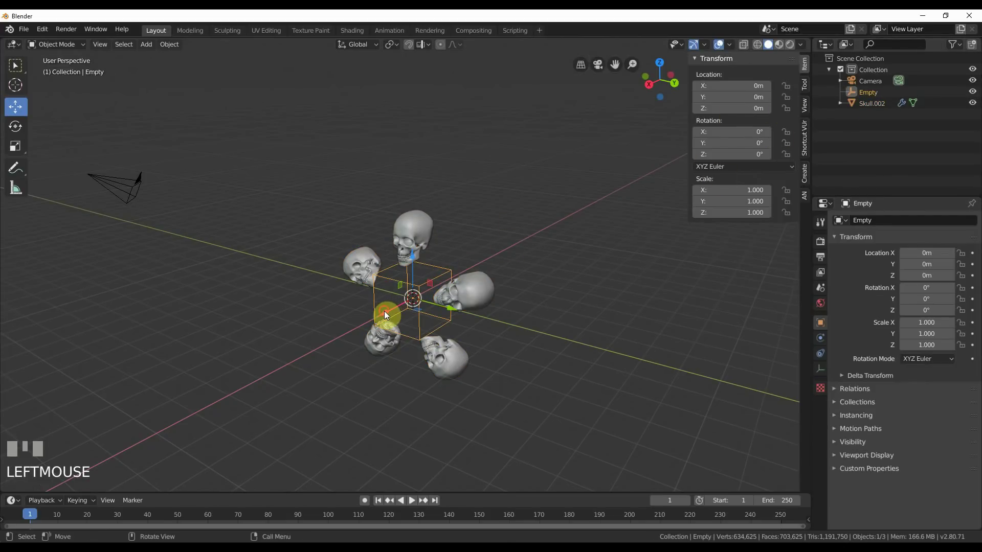
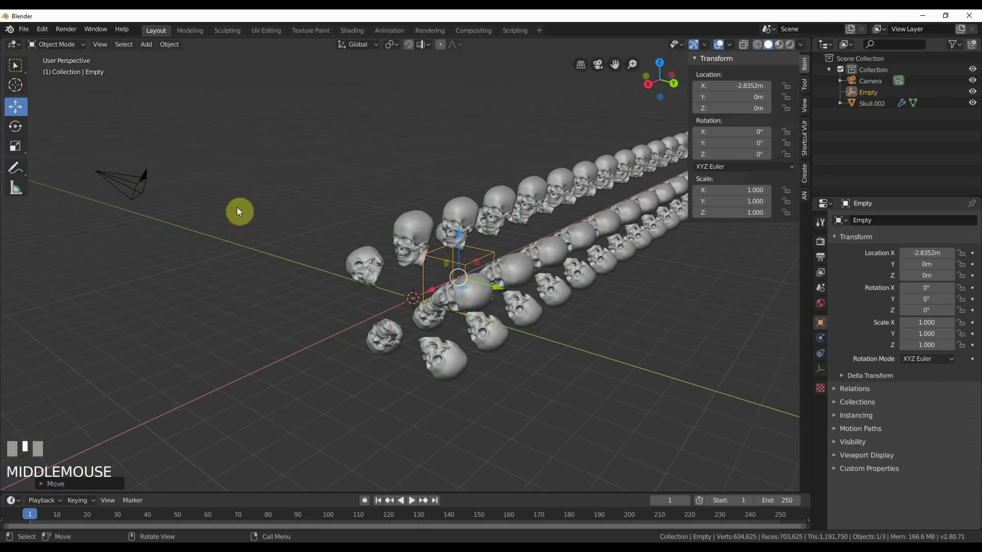
Step: Select the camera and clear its rotation and location back to the origin
{"action": "left_click", "coordinate": [116, 192]}
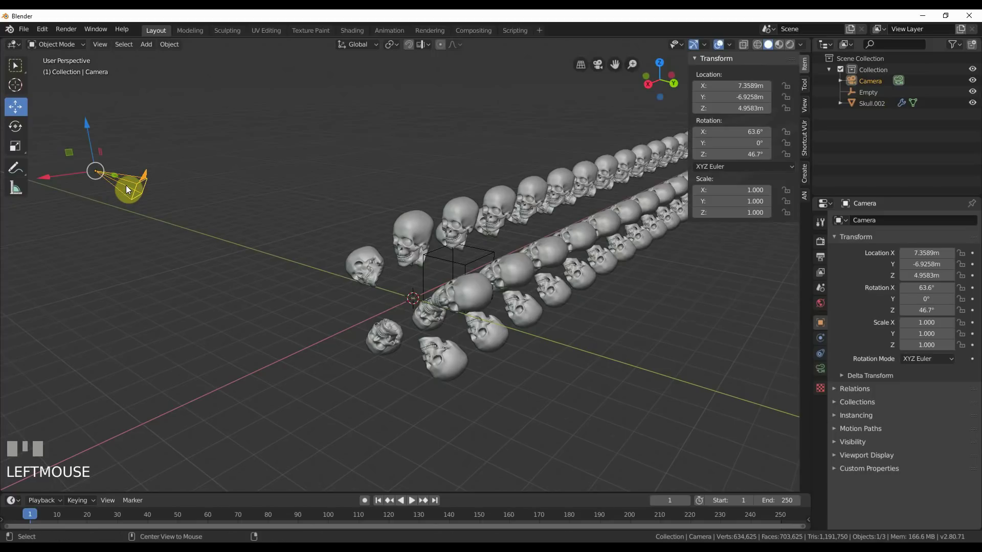
{"action": "key", "text": "alt+r"}
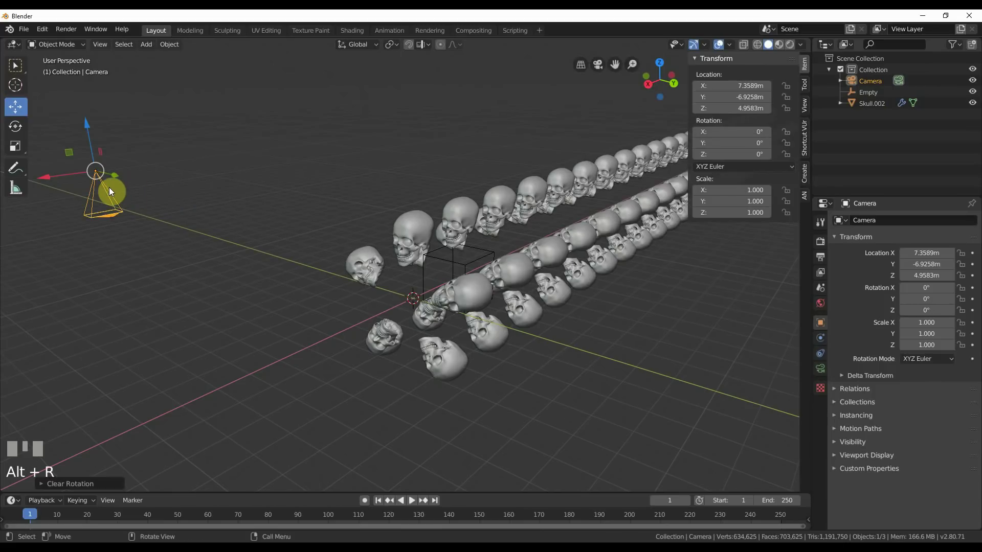
{"action": "key", "text": "alt+g"}
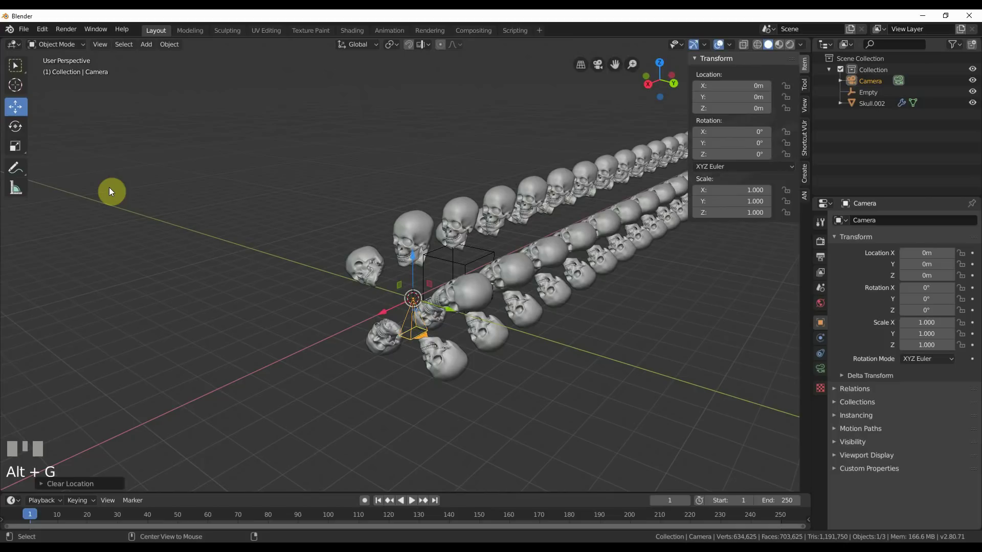
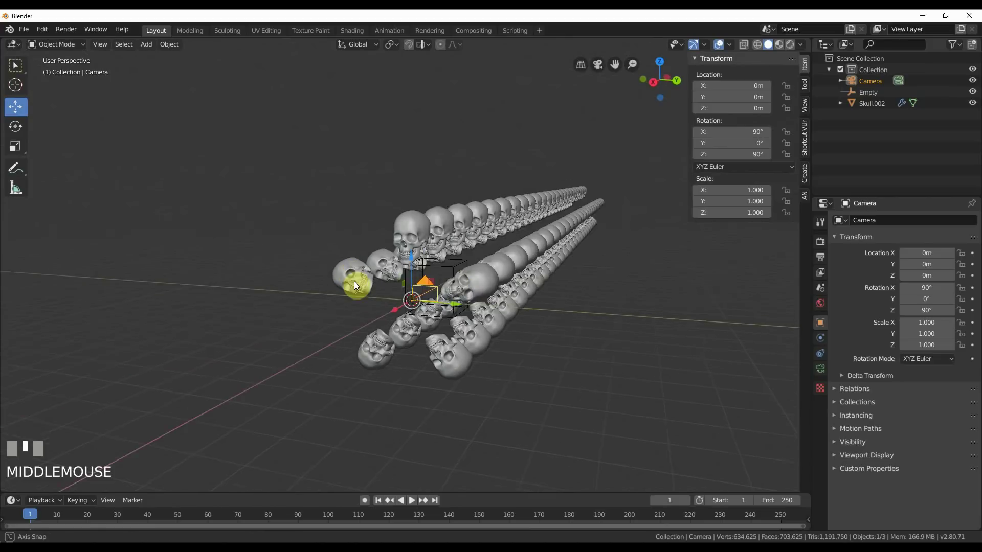
Step: View through the camera down the skull tunnel and select the Empty
{"action": "key", "text": "KP_0"}
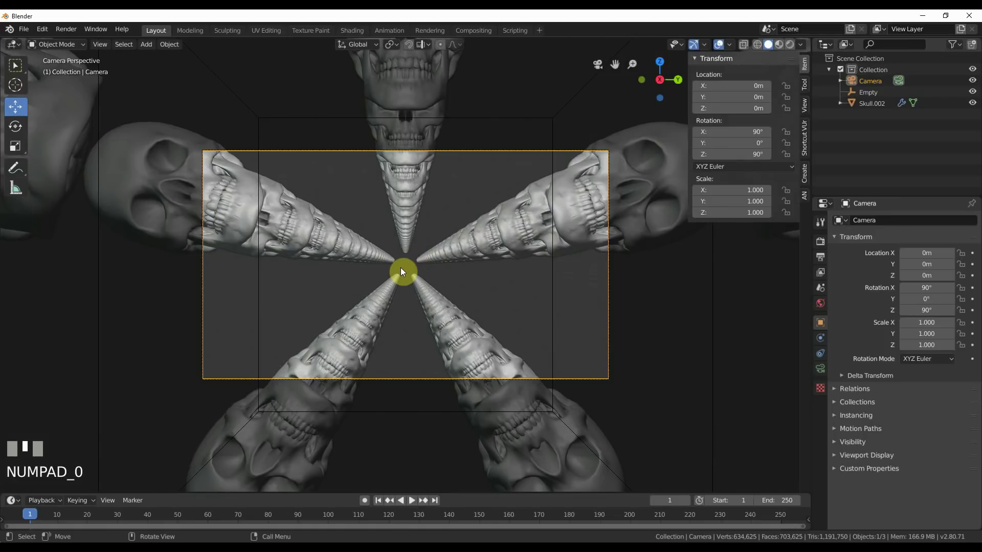
{"action": "left_click", "coordinate": [557, 273]}
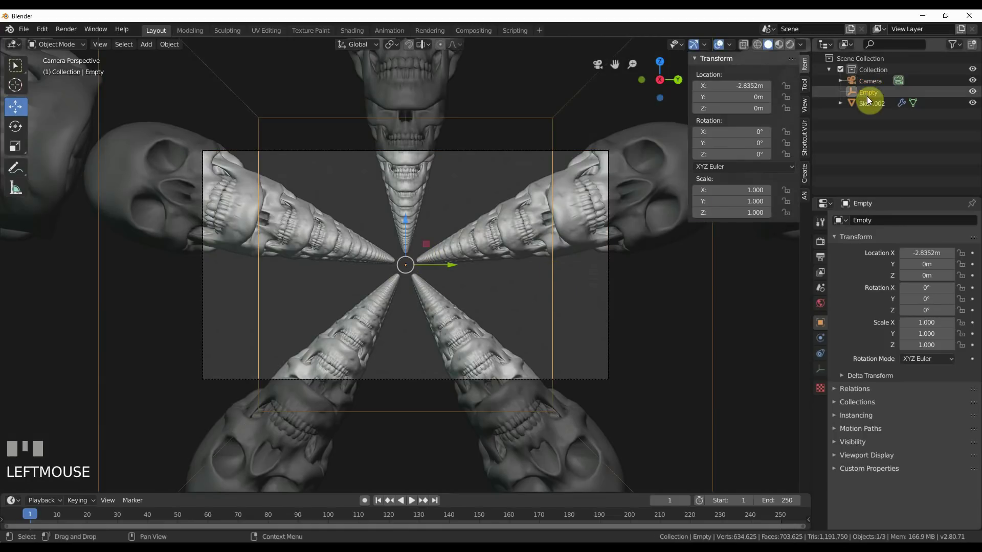
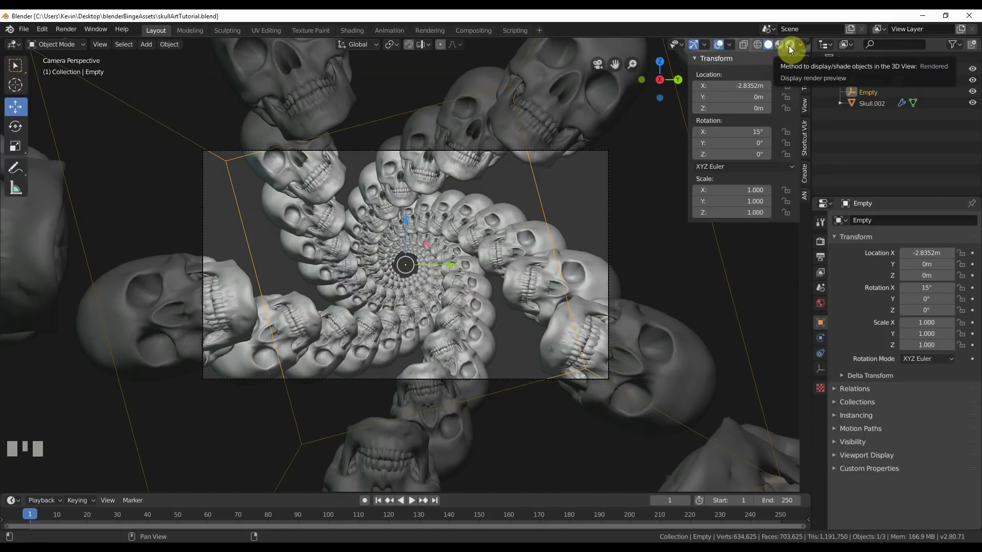
Step: Switch the viewport shading to the rendered preview of the skull spiral
{"action": "left_click", "coordinate": [793, 48]}
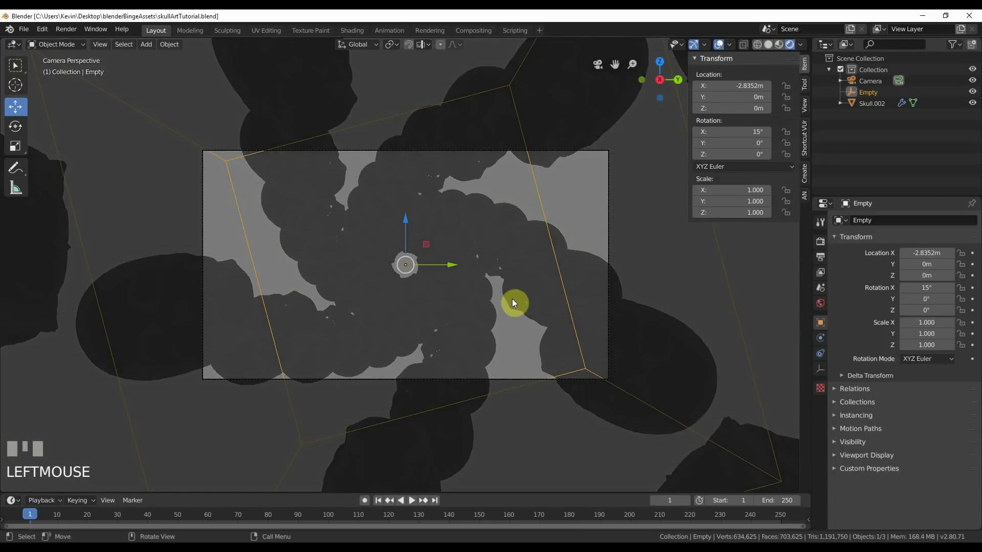
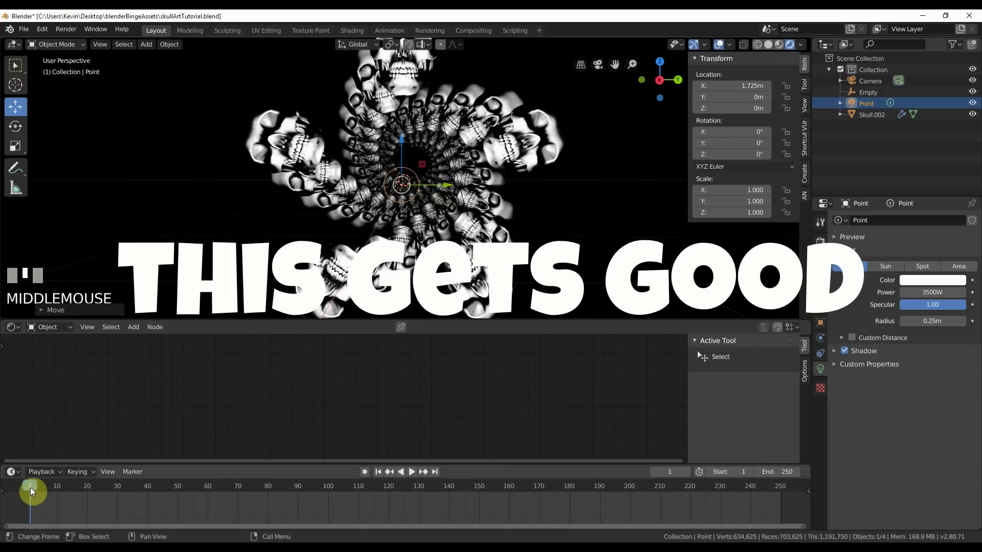
Step: Move the point light to about X 0 m at the tunnel's centre and keyframe its location at frame 1
{"action": "left_click", "coordinate": [468, 179]}
{"action": "middle_click", "coordinate": [477, 229]}
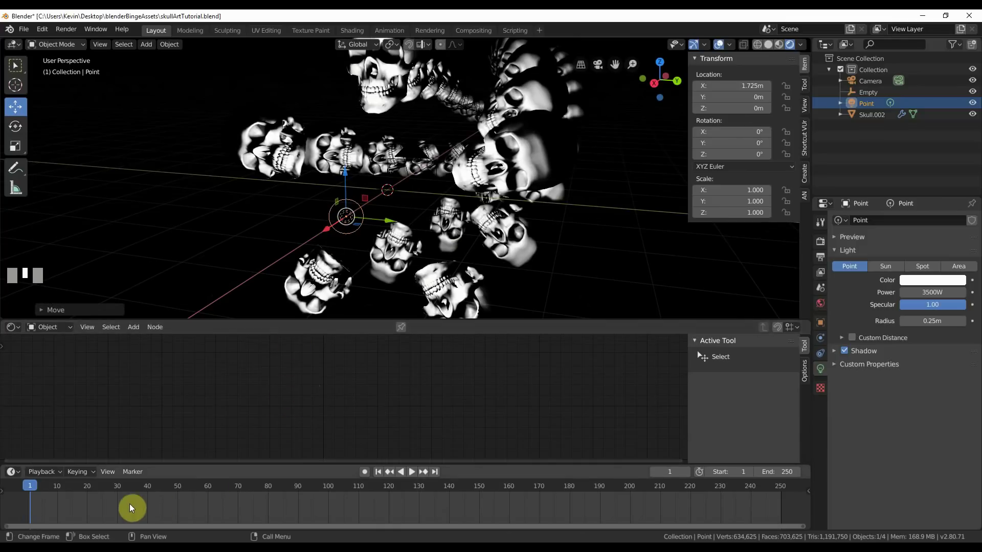
{"action": "left_click_drag", "start_coordinate": [91, 491], "coordinate": [170, 488]}
{"action": "left_click_drag", "start_coordinate": [171, 488], "coordinate": [687, 112]}
{"action": "key", "text": "ctrl+z"}
{"action": "key", "text": "KP_0"}
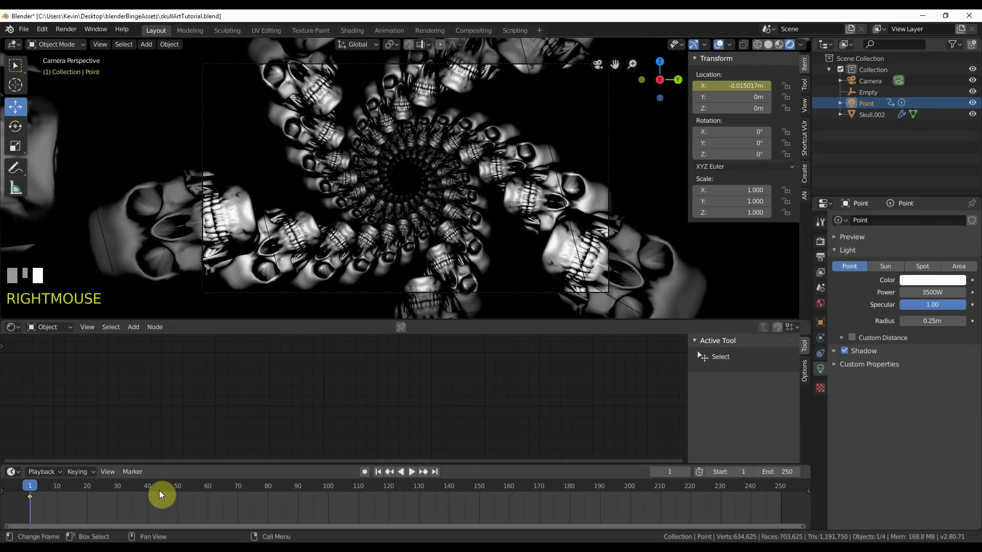
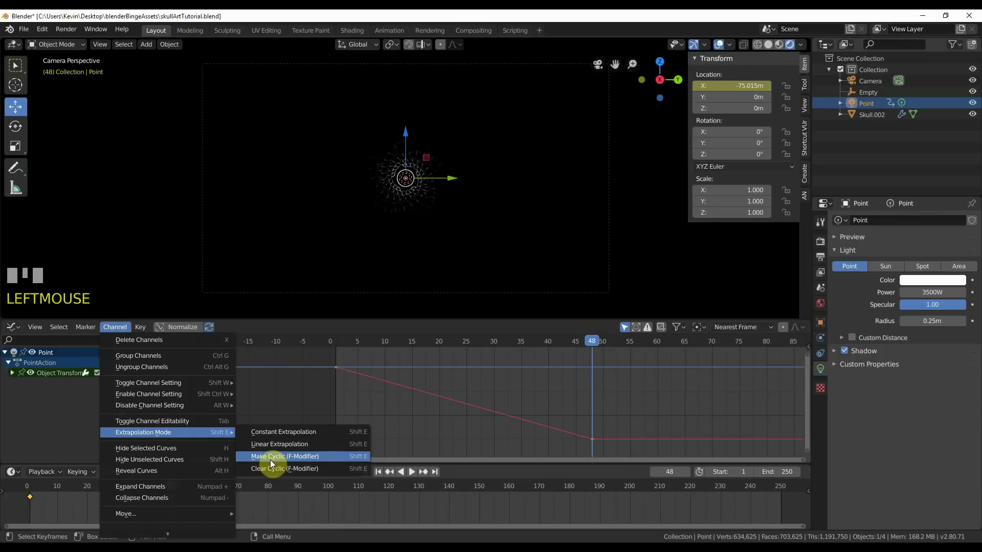
Step: Add a Cycles modifier to the light's X location curve and play back to check the loop
{"action": "left_click_drag", "start_coordinate": [275, 462], "coordinate": [144, 328]}
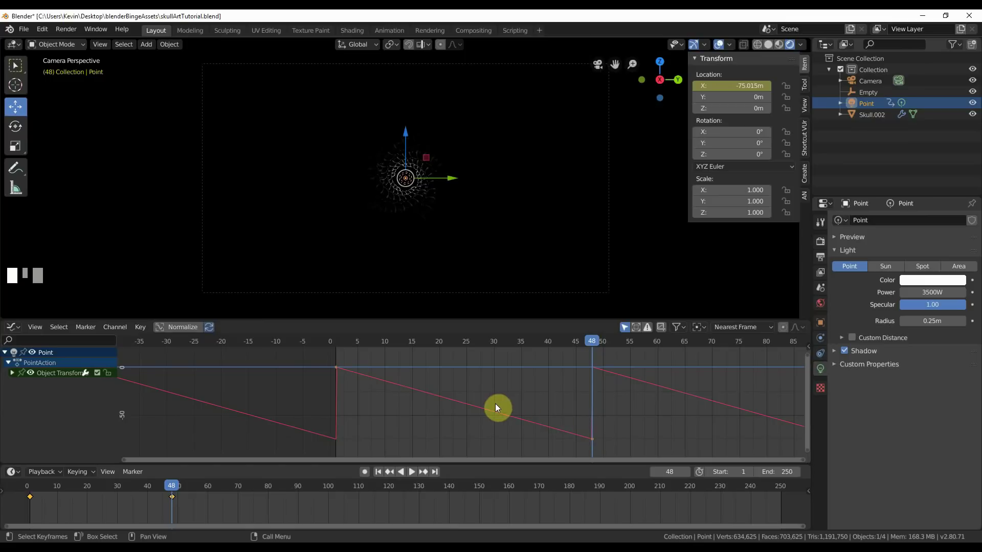
{"action": "key", "text": "space"}
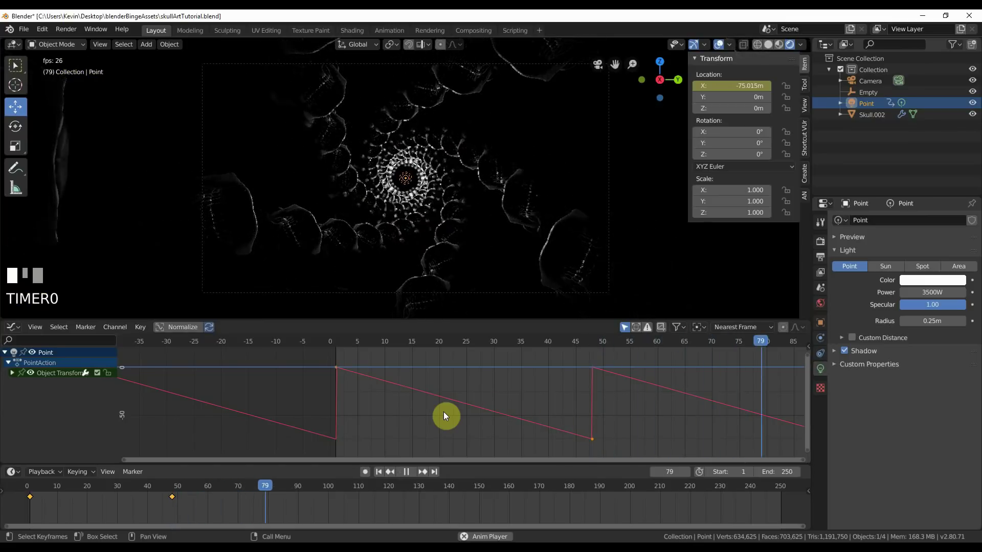
{"action": "left_click_drag", "start_coordinate": [447, 416], "coordinate": [770, 492]}
{"action": "key", "text": "space"}
Step: Enable Eevee bloom in Render Properties with radius 6.5 and intensity 0.017
{"action": "left_click_drag", "start_coordinate": [134, 488], "coordinate": [850, 307]}
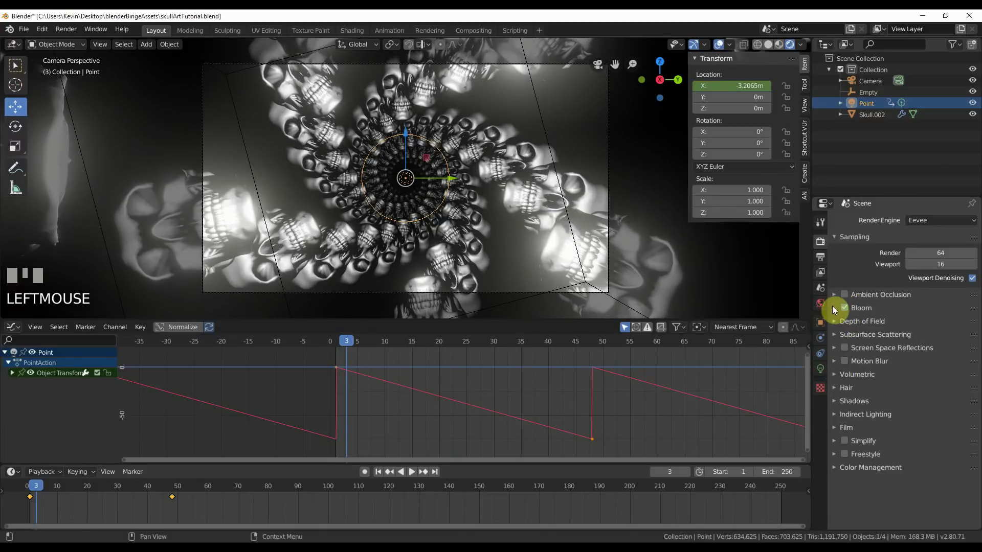
{"action": "left_click_drag", "start_coordinate": [967, 362], "coordinate": [614, 224]}
Step: Switch the lower area to the Shader Editor to check the skull material (metallic 1.0, roughness 0.5)
{"action": "left_click", "coordinate": [638, 258]}
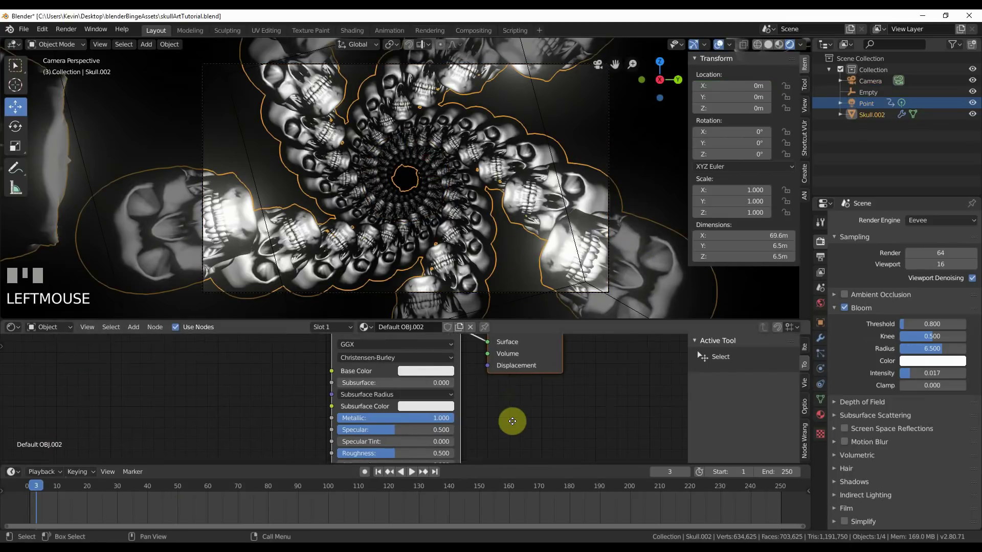
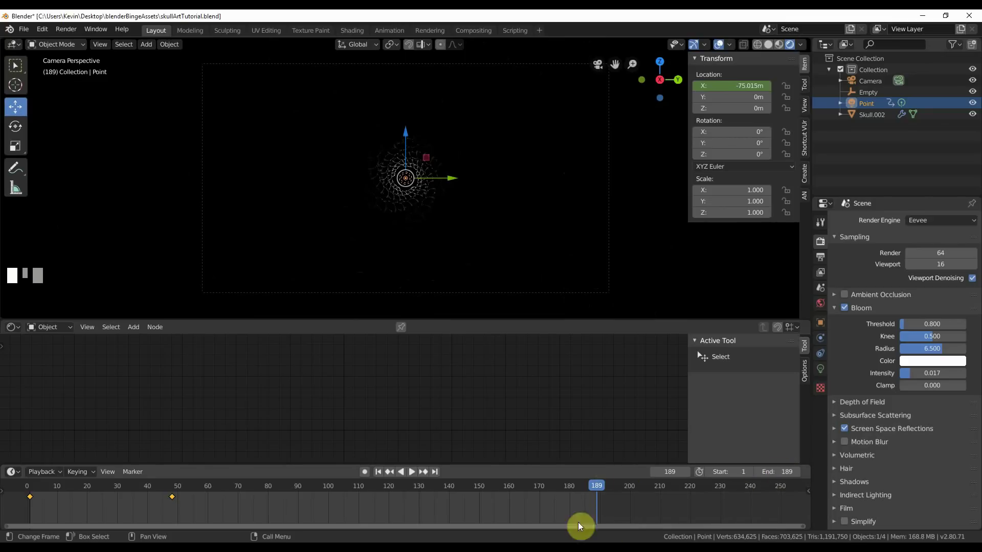
Step: Set the timeline end frame to 189, play the animation and return to frame 1
{"action": "left_click", "coordinate": [529, 485]}
{"action": "key", "text": "space"}
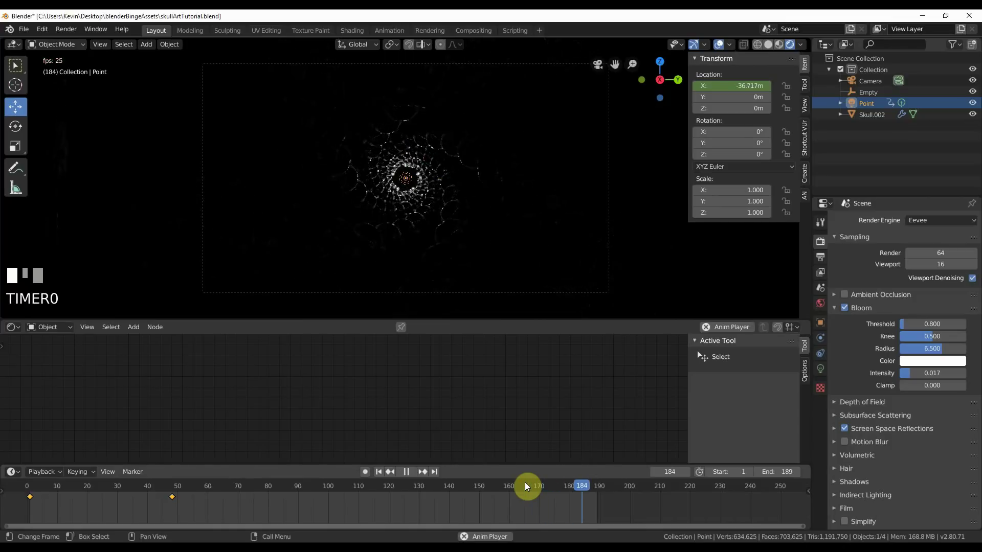
{"action": "left_click_drag", "start_coordinate": [529, 485], "coordinate": [519, 247]}
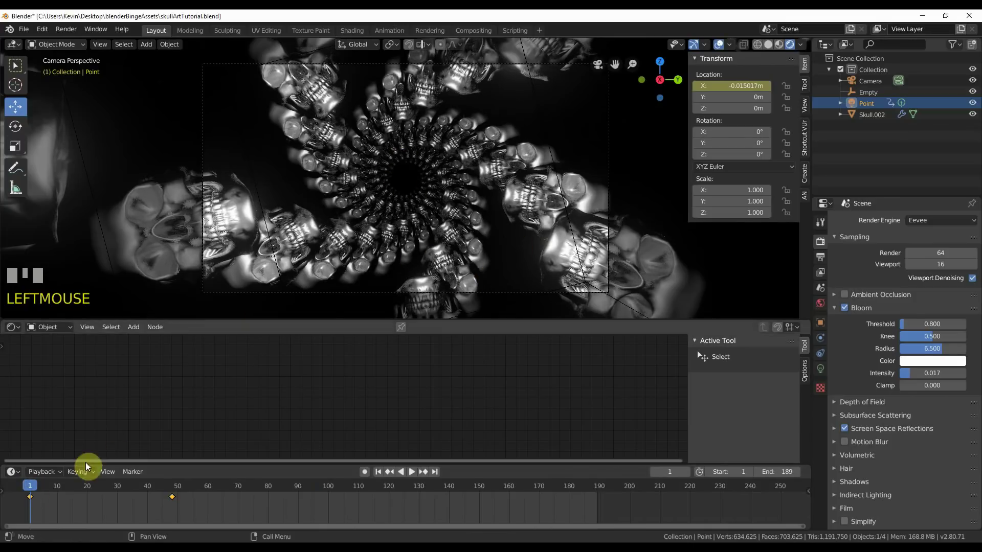
Step: Duplicate the Point light as Point.001 with offset animation and play it through once
{"action": "left_click_drag", "start_coordinate": [40, 488], "coordinate": [875, 107]}
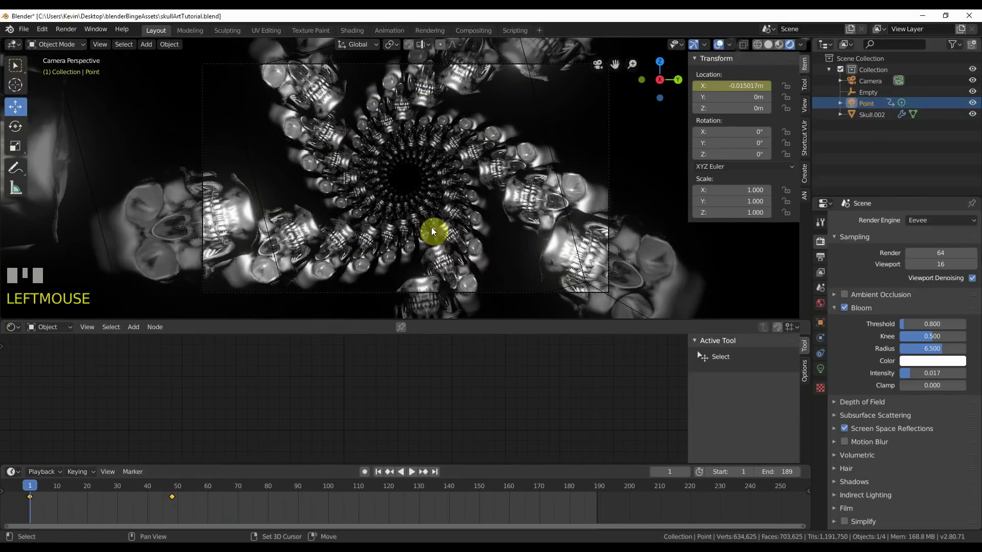
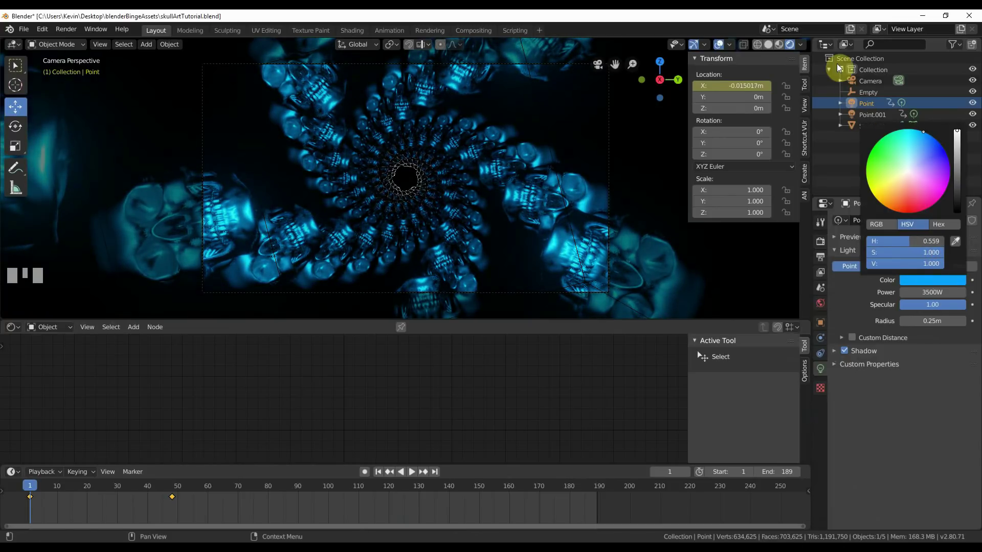
Step: Set Point's colour to blue (H 0.559) and Point.001's to yellow (H 0.131), then preview both animating
{"action": "left_click", "coordinate": [886, 167]}
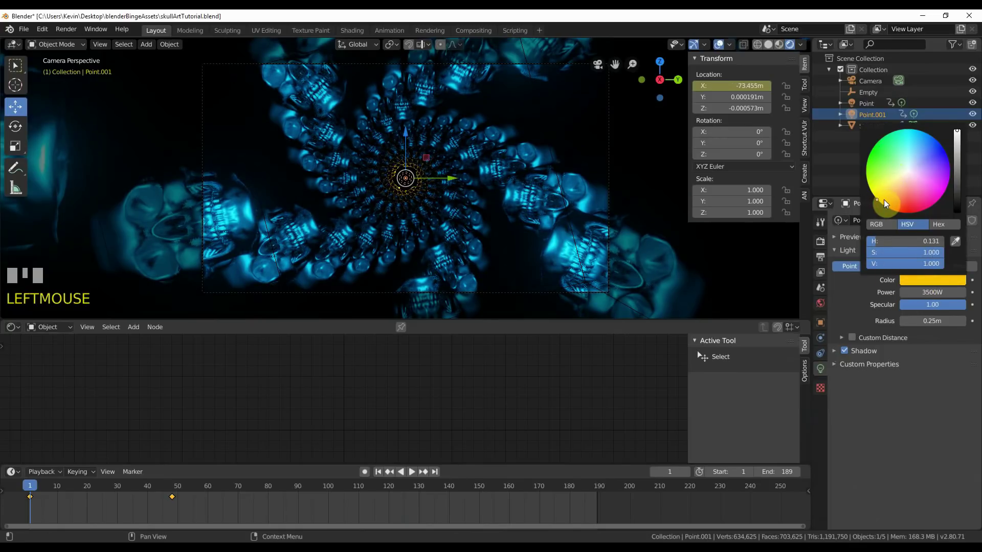
{"action": "left_click_drag", "start_coordinate": [80, 488], "coordinate": [879, 85]}
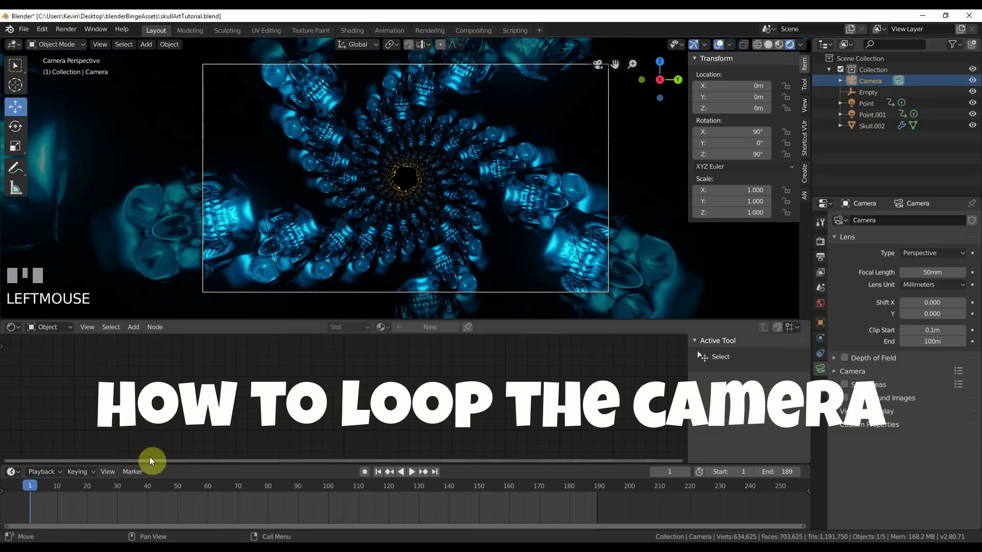
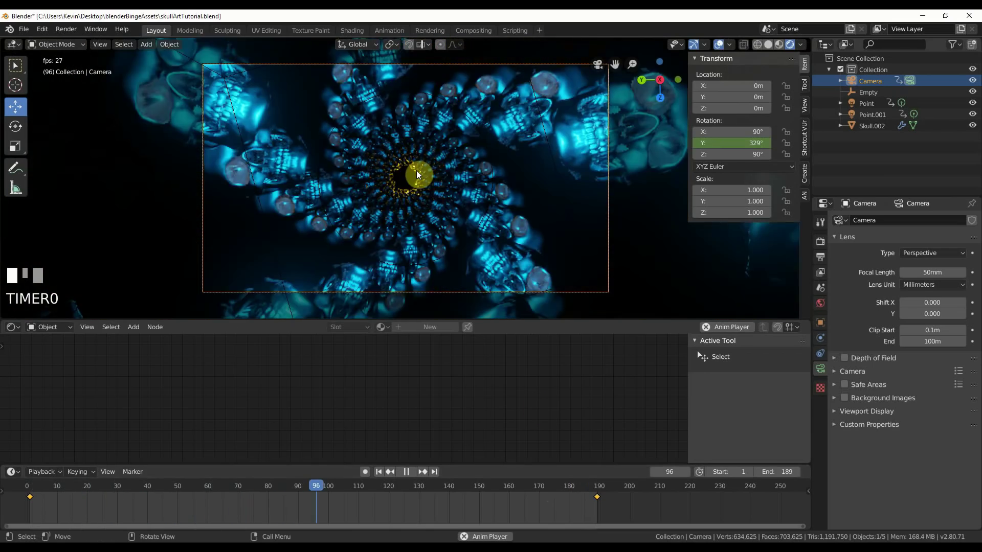
Step: From top view, add a point light Point.002 and move it along X to about 8.56 m in front of the skulls
{"action": "key", "text": "space"}
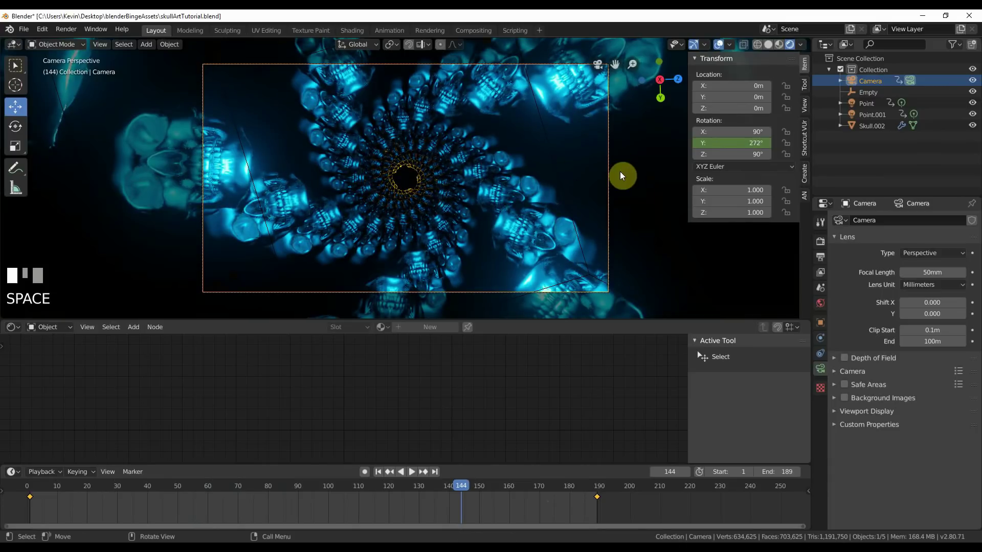
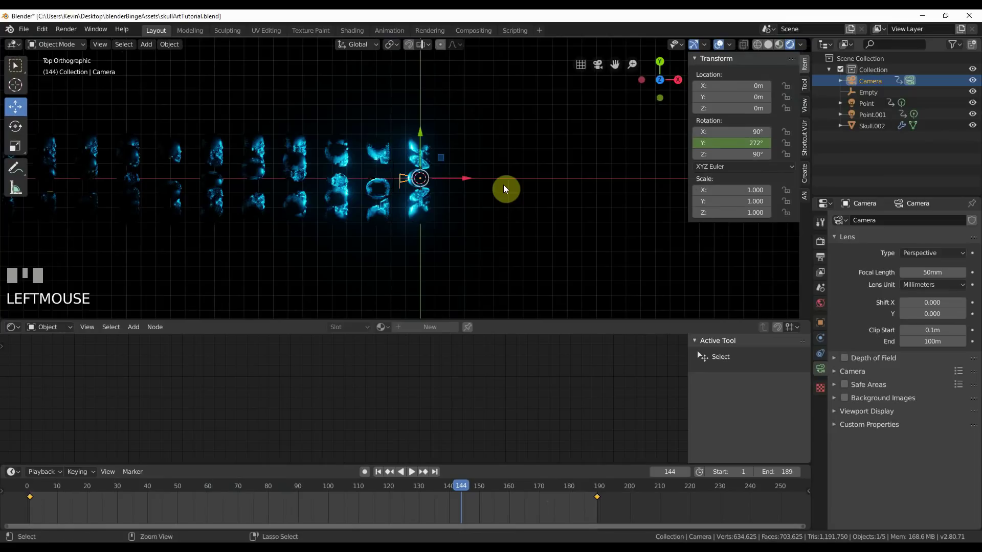
{"action": "key", "text": "ctrl+s"}
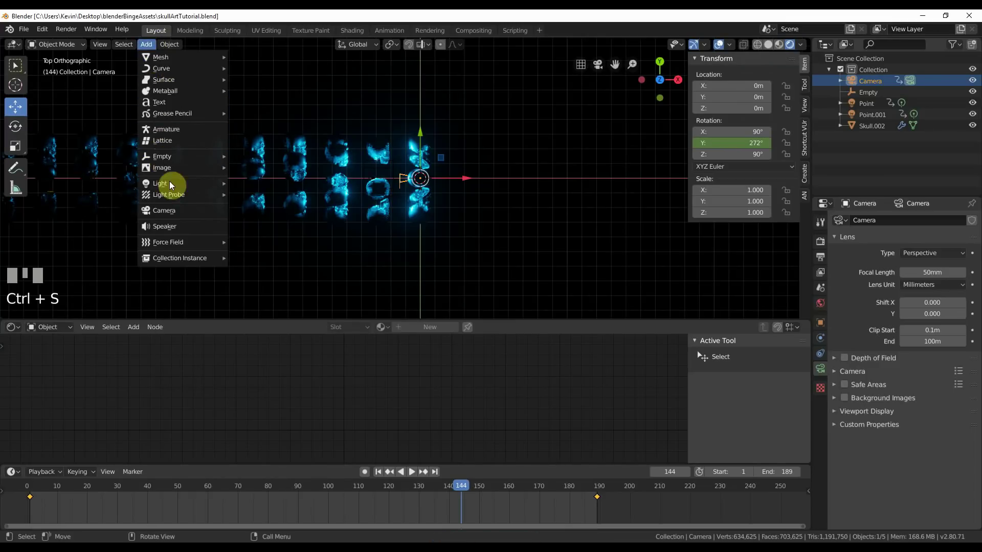
{"action": "left_click_drag", "start_coordinate": [319, 189], "coordinate": [475, 181]}
{"action": "key", "text": "KP_0"}
Step: Raise Point.002's power to 2500 W
{"action": "left_click", "coordinate": [118, 488]}
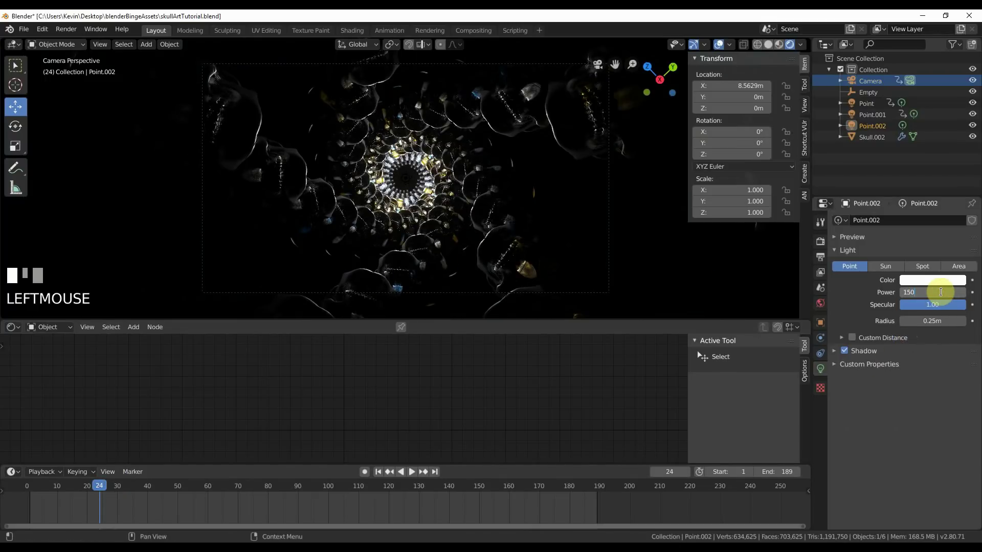
{"action": "key", "text": "KP_0"}
{"action": "key", "text": "Return"}
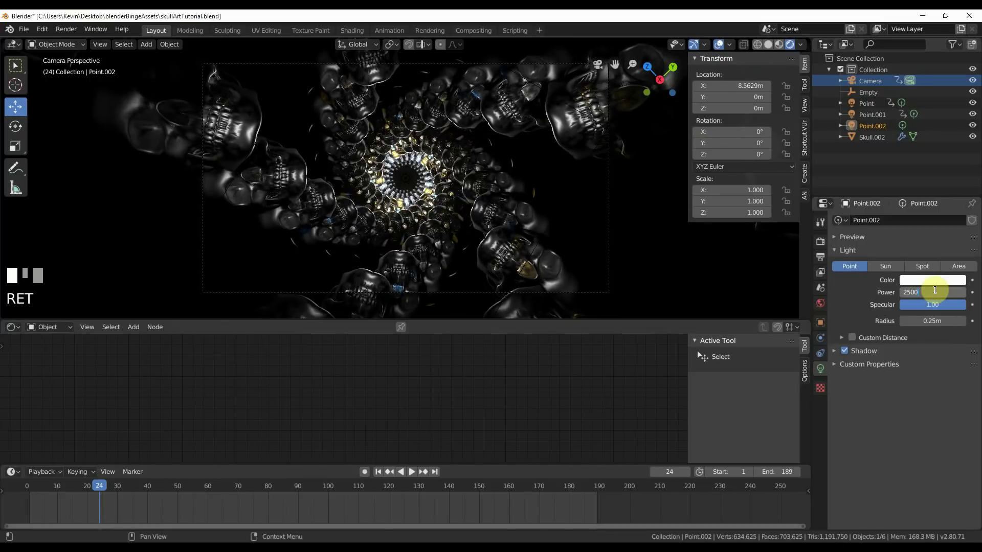